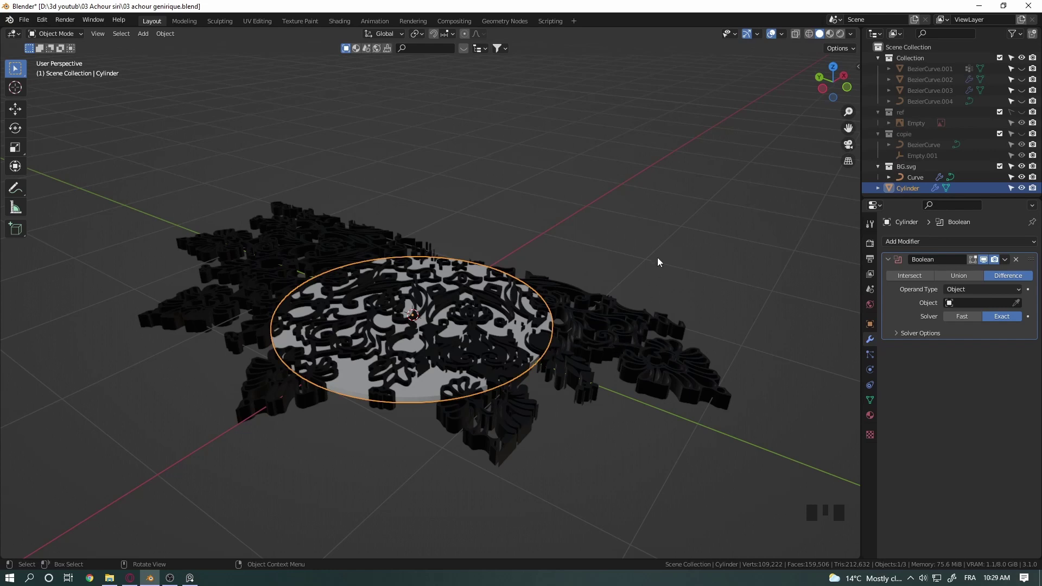
Step: Select the floral curve and convert it to a mesh
{"action": "left_click_drag", "start_coordinate": [504, 375], "coordinate": [583, 425]}
{"action": "left_click", "coordinate": [583, 425]}
{"action": "left_click", "coordinate": [492, 385]}
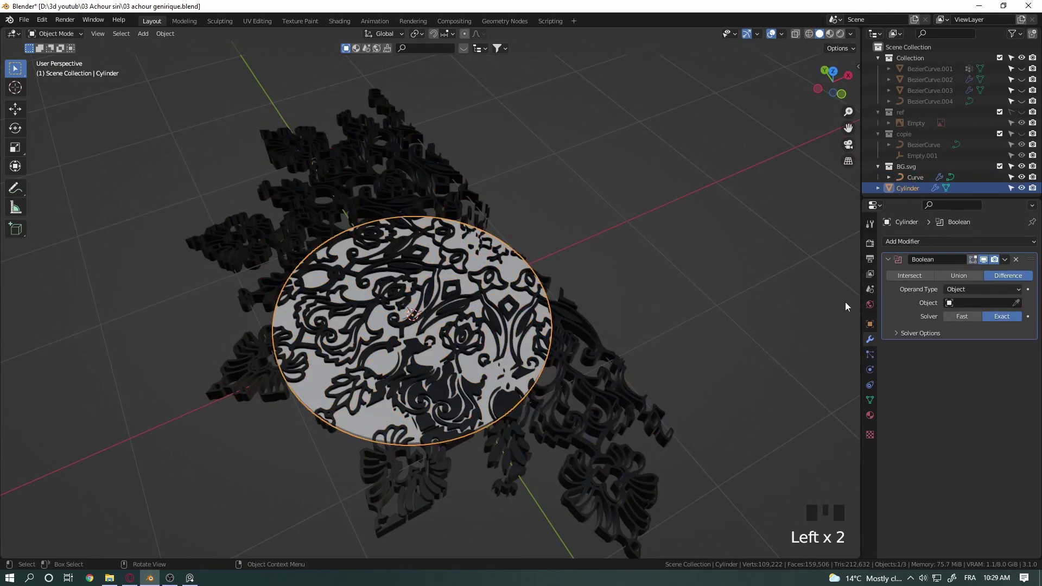
{"action": "left_click", "coordinate": [1015, 304]}
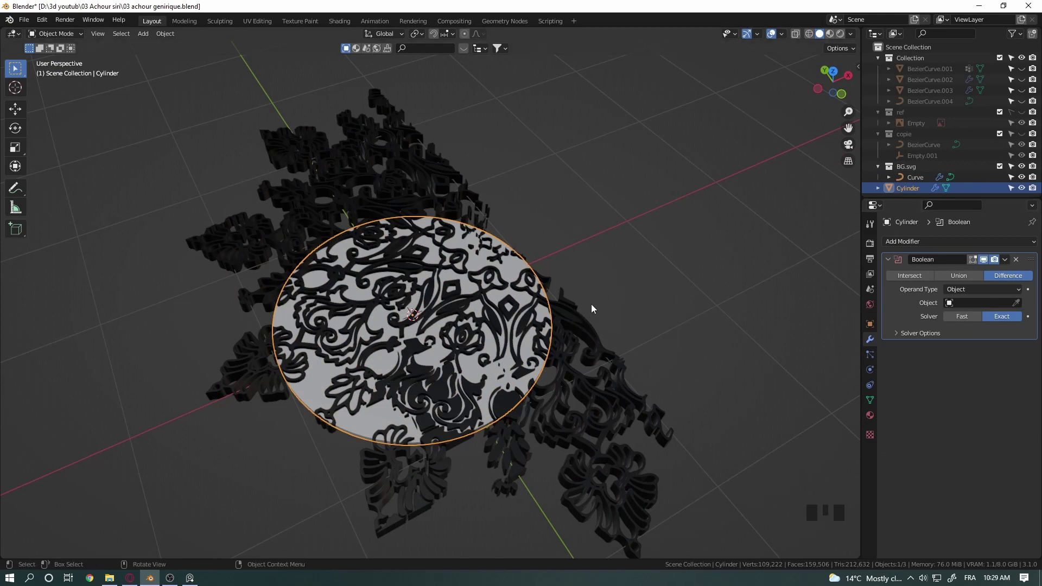
{"action": "left_click", "coordinate": [674, 276]}
{"action": "left_click", "coordinate": [588, 347]}
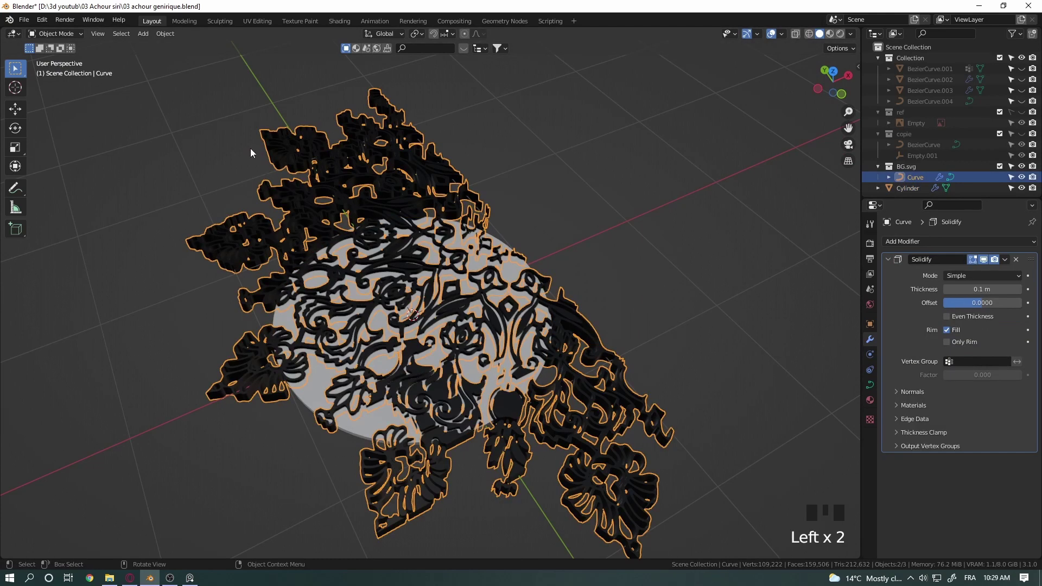
{"action": "left_click_drag", "start_coordinate": [171, 37], "coordinate": [290, 348]}
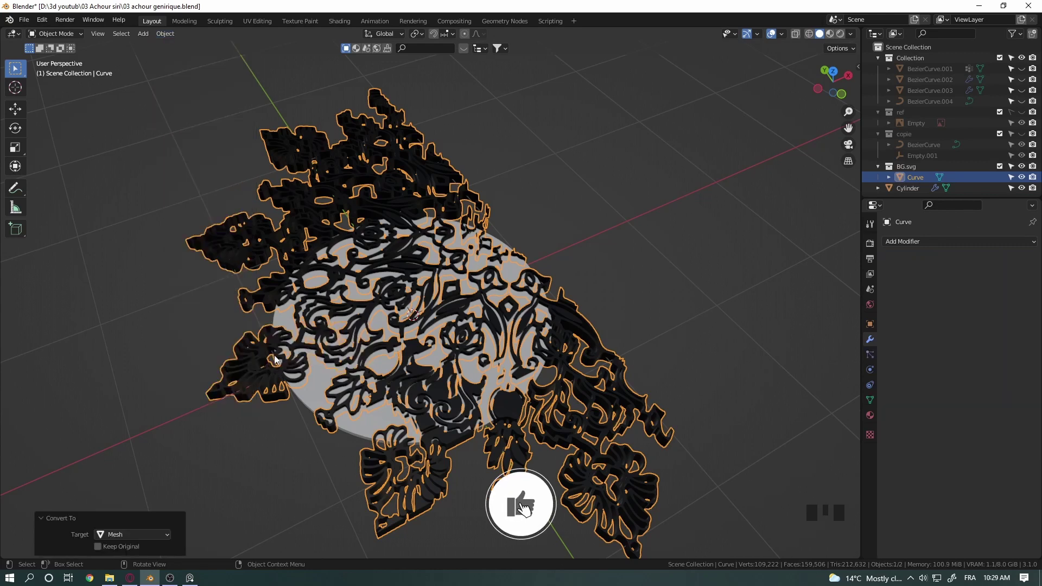
Step: Reselect the cylinder disc and set its Boolean modifier's object to the floral Curve
{"action": "left_click", "coordinate": [635, 277]}
{"action": "left_click", "coordinate": [367, 423]}
{"action": "left_click", "coordinate": [1020, 309]}
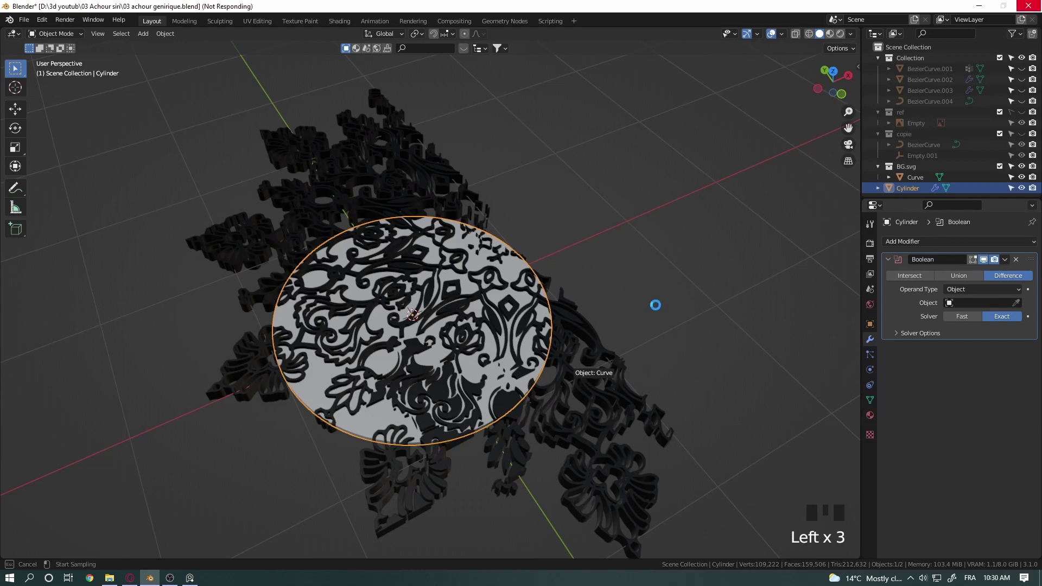
Step: Set the Boolean solver to Fast, try Intersect, then return to Difference to carve the pattern
{"action": "left_click_drag", "start_coordinate": [607, 308], "coordinate": [552, 346]}
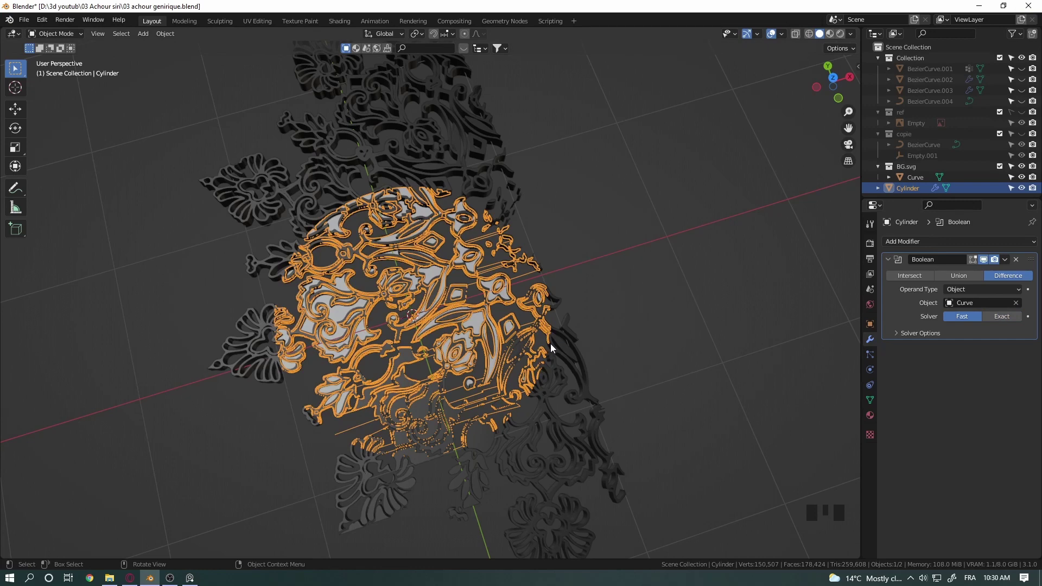
{"action": "left_click_drag", "start_coordinate": [590, 333], "coordinate": [586, 339]}
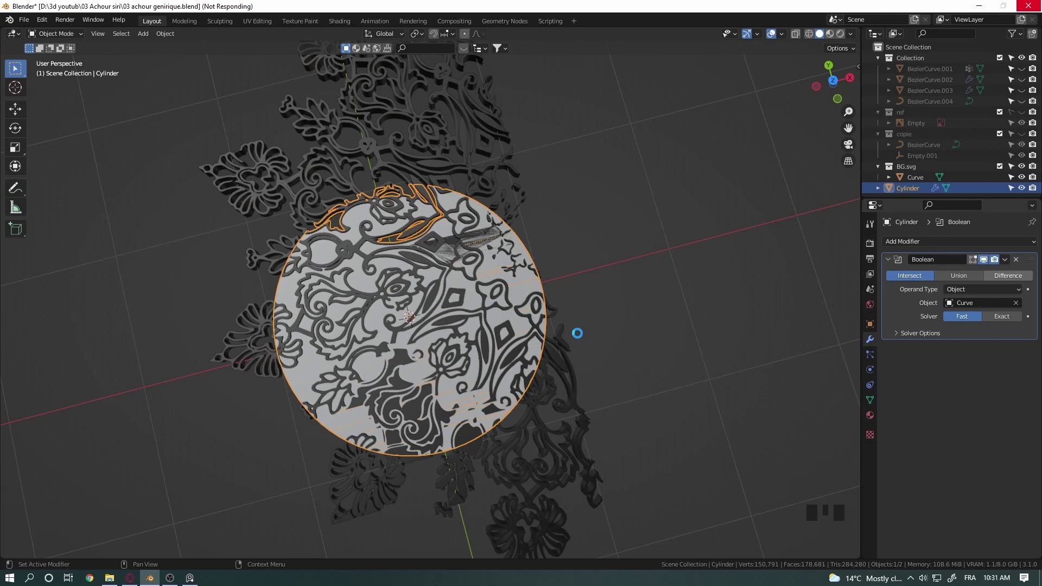
{"action": "left_click_drag", "start_coordinate": [622, 324], "coordinate": [988, 322]}
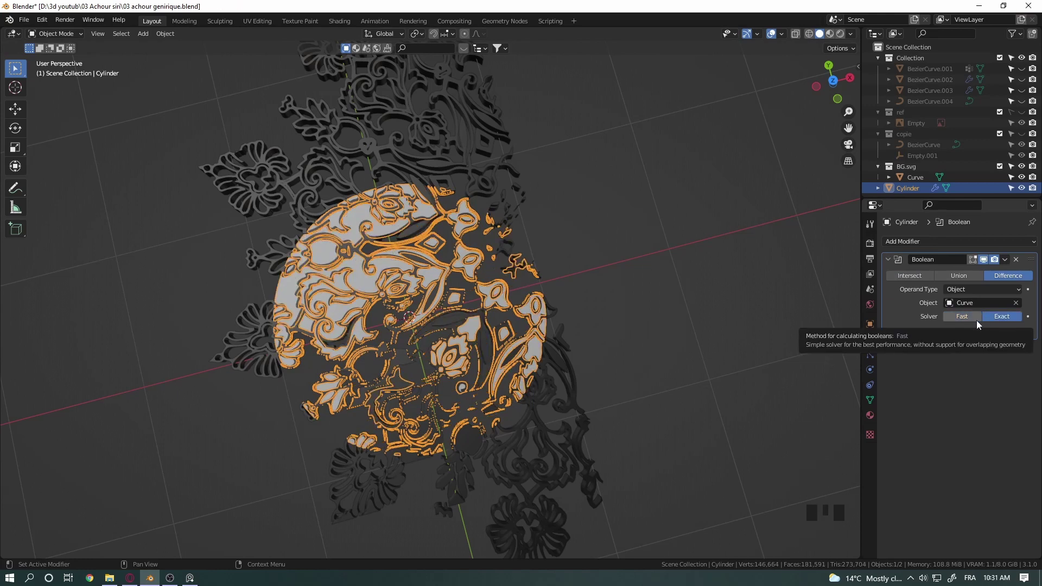
Step: Switch the Boolean to Exact with Self Intersection and apply it from the top view
{"action": "left_click_drag", "start_coordinate": [900, 338], "coordinate": [934, 380]}
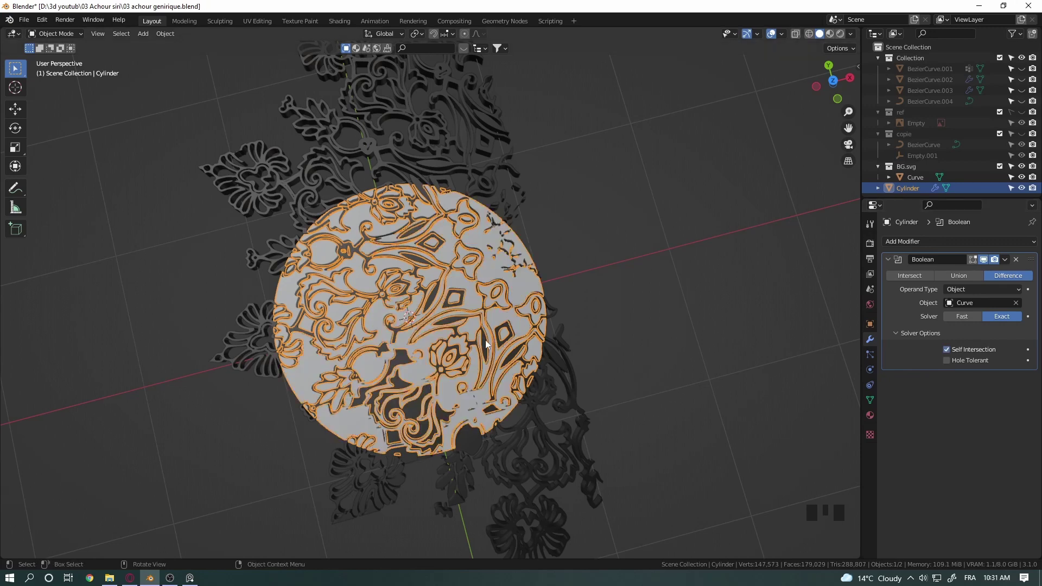
{"action": "left_click_drag", "start_coordinate": [413, 389], "coordinate": [383, 363]}
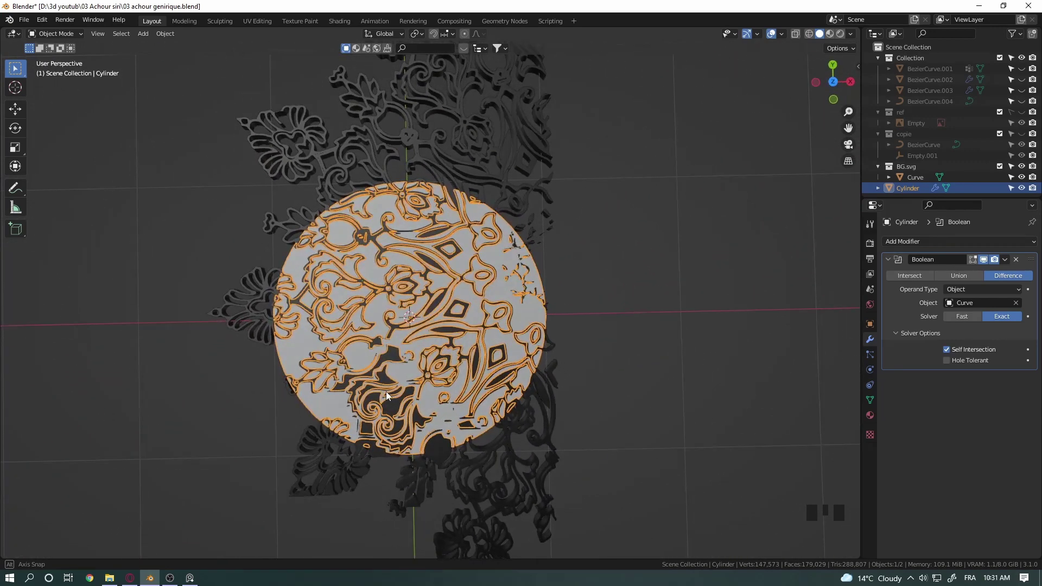
{"action": "left_click_drag", "start_coordinate": [1012, 263], "coordinate": [504, 371]}
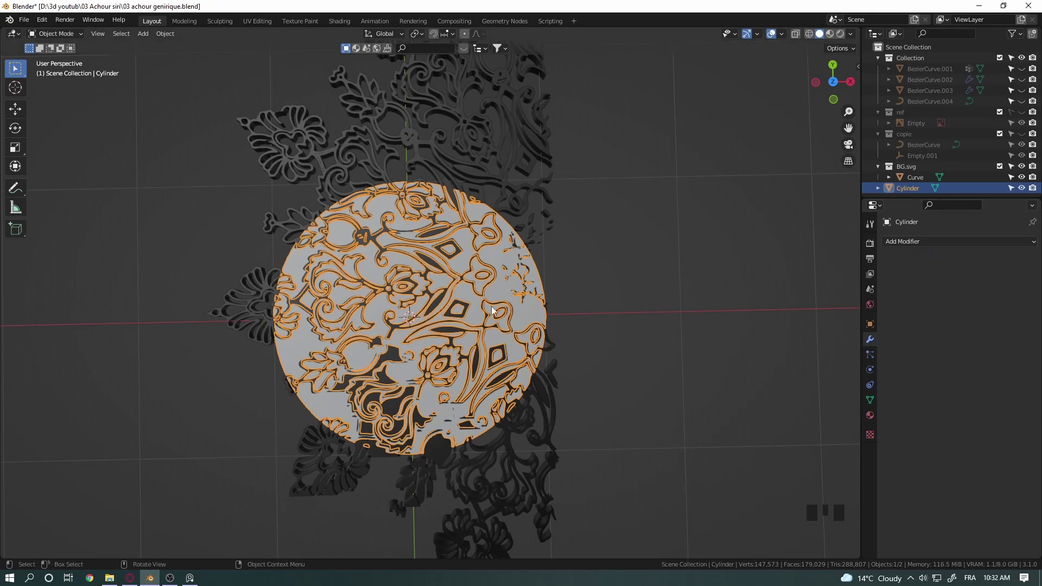
Step: Delete the floral cutter curve and look down on the carved disc
{"action": "left_click", "coordinate": [505, 192]}
{"action": "key", "text": "Delete"}
{"action": "left_click_drag", "start_coordinate": [383, 379], "coordinate": [380, 410]}
{"action": "left_click_drag", "start_coordinate": [375, 412], "coordinate": [578, 283]}
{"action": "key", "text": "KP_7"}
{"action": "left_click_drag", "start_coordinate": [536, 281], "coordinate": [554, 296]}
Step: Rotate all of the disc's geometry 90° about X so it stands upright
{"action": "left_click", "coordinate": [555, 296]}
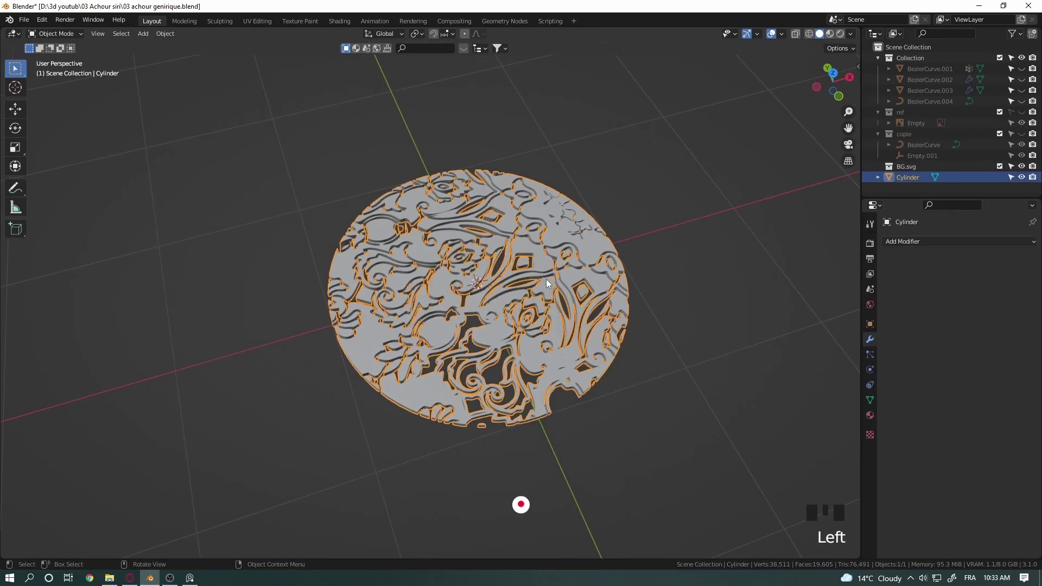
{"action": "key", "text": "Tab"}
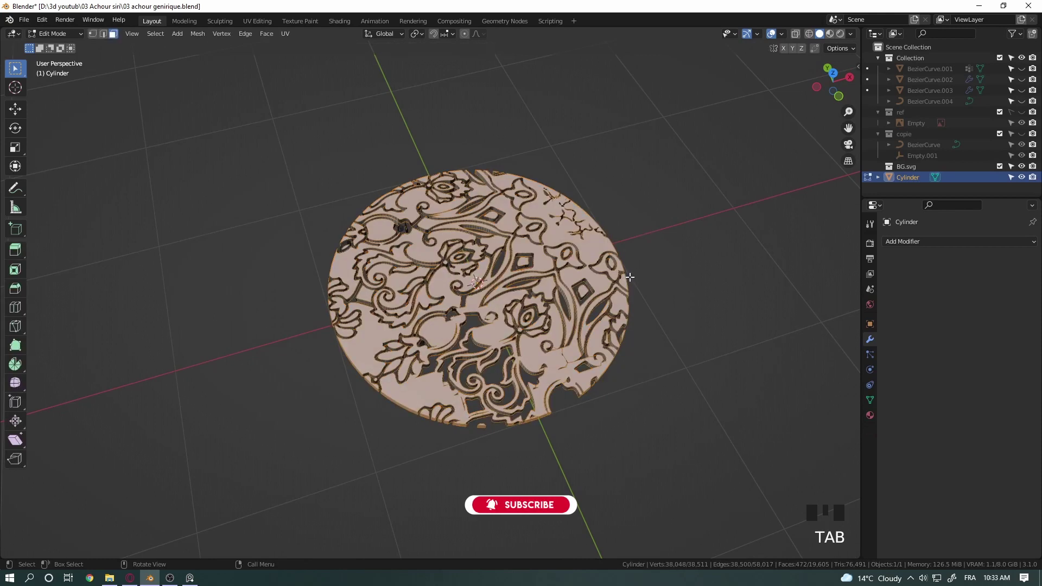
{"action": "key", "text": "a"}
{"action": "key", "text": "r"}
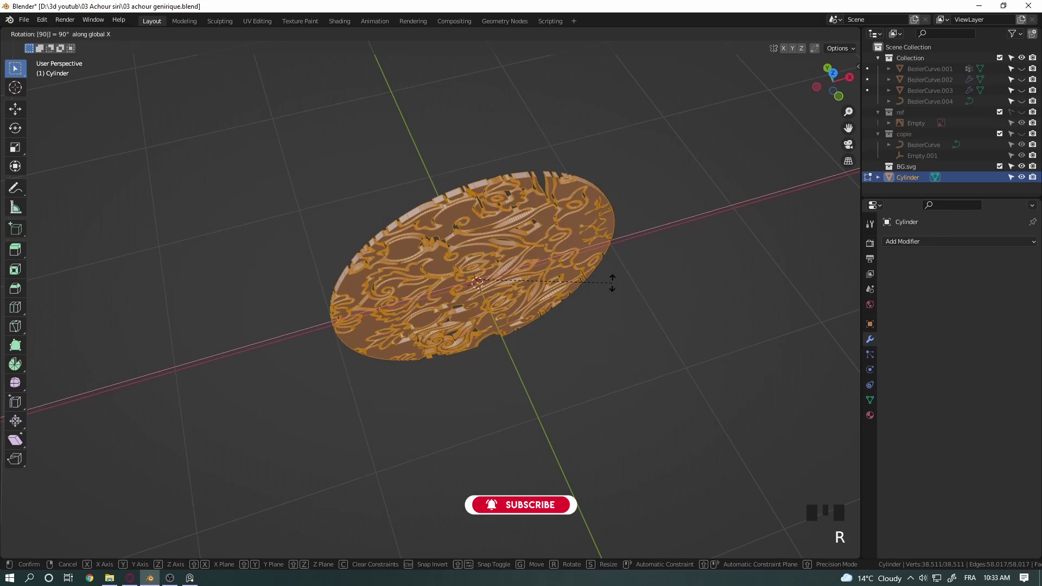
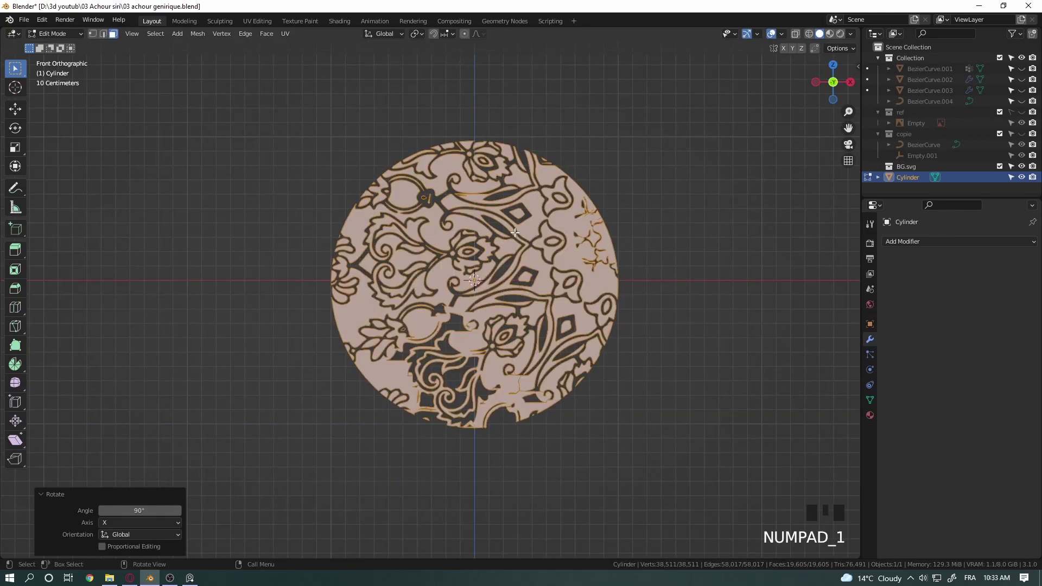
{"action": "key", "text": "Tab"}
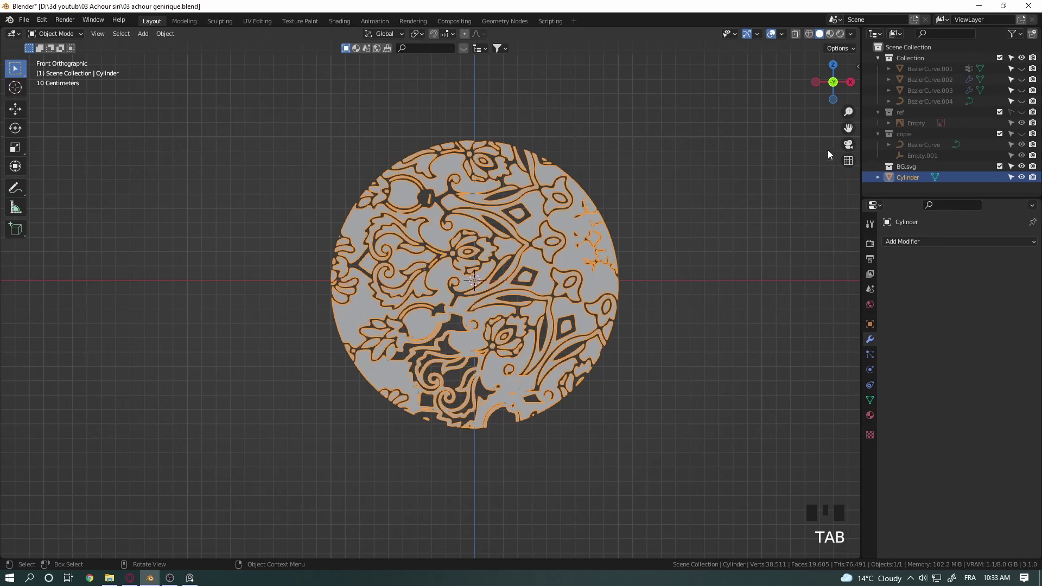
Step: Show the coin reference model, move the disc into the main collection and shift rim vertices along Y
{"action": "left_click", "coordinate": [1020, 66]}
{"action": "left_click", "coordinate": [1015, 82]}
{"action": "double_click", "coordinate": [1020, 80]}
{"action": "left_click", "coordinate": [1022, 95]}
{"action": "left_click", "coordinate": [1023, 106]}
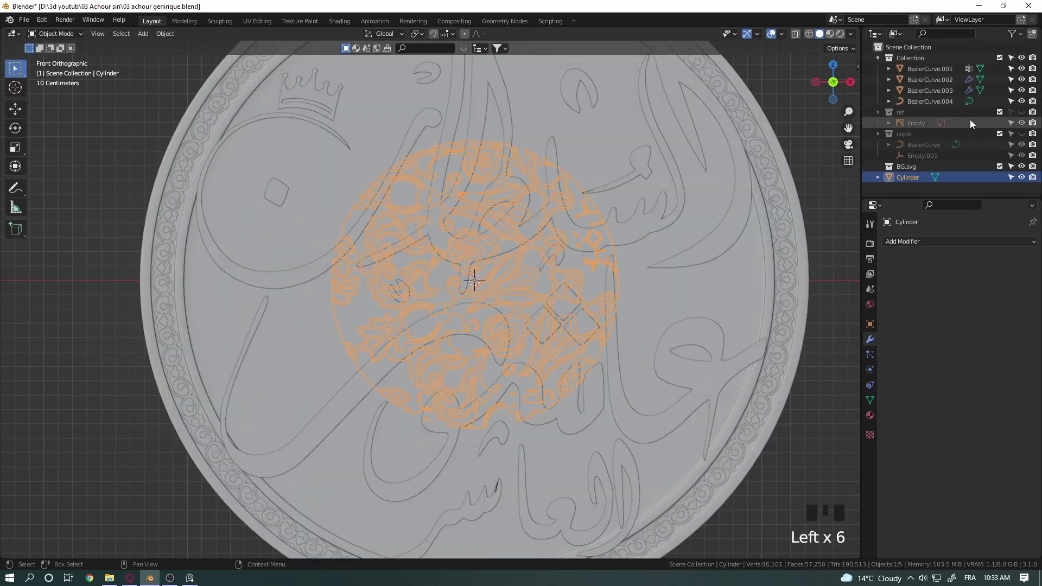
{"action": "left_click", "coordinate": [906, 180]}
{"action": "left_click", "coordinate": [908, 180]}
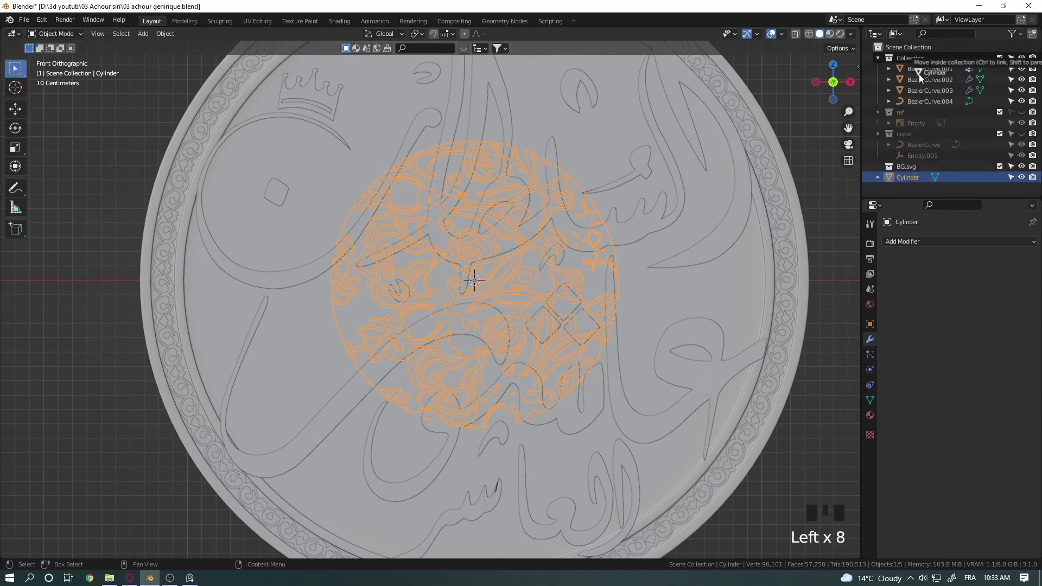
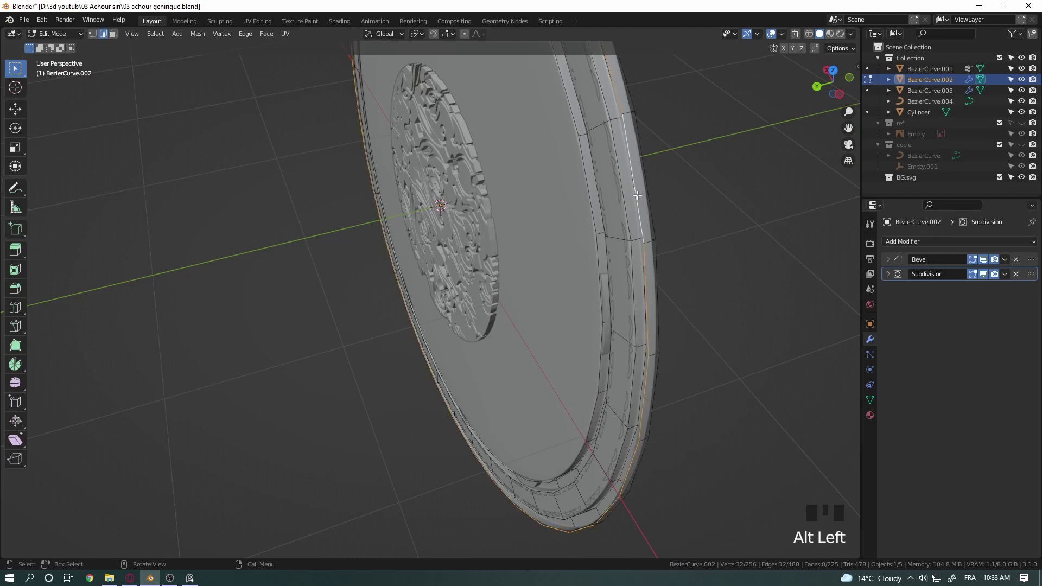
{"action": "key", "text": "g"}
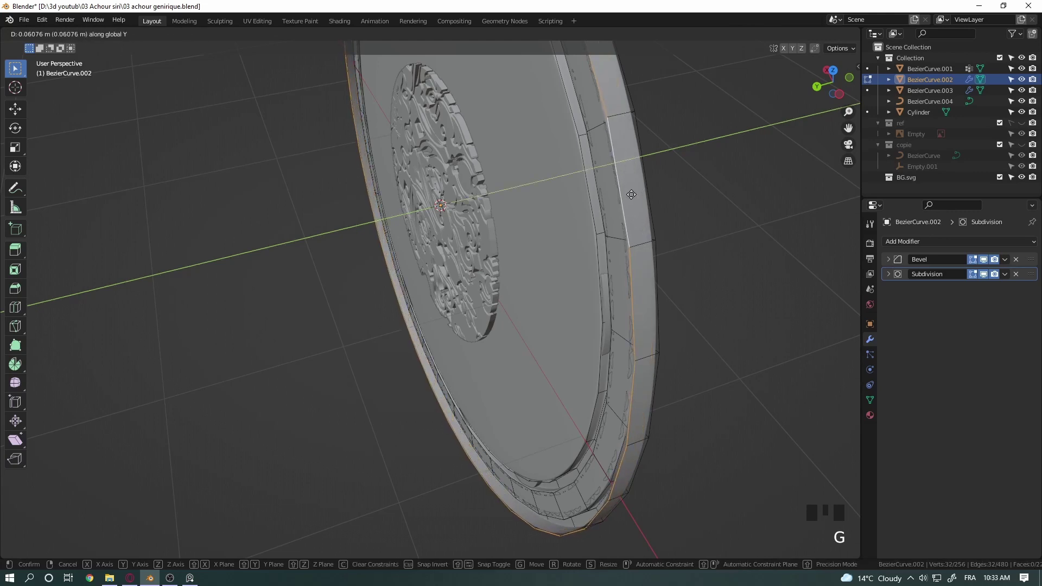
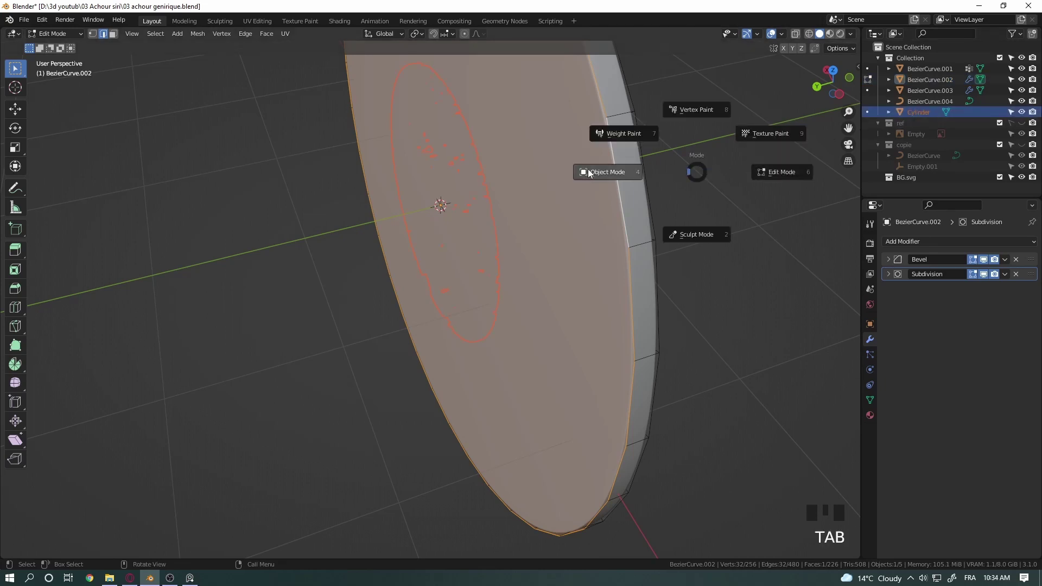
Step: Select the floral Cylinder disc and centre it on the coin in front ortho view
{"action": "left_click", "coordinate": [742, 171]}
{"action": "left_click", "coordinate": [916, 115]}
{"action": "left_click_drag", "start_coordinate": [712, 160], "coordinate": [655, 153]}
{"action": "key", "text": "g"}
{"action": "left_click_drag", "start_coordinate": [653, 170], "coordinate": [1023, 71]}
{"action": "left_click_drag", "start_coordinate": [1023, 71], "coordinate": [647, 201]}
{"action": "key", "text": "KP_1"}
{"action": "left_click_drag", "start_coordinate": [639, 210], "coordinate": [564, 235]}
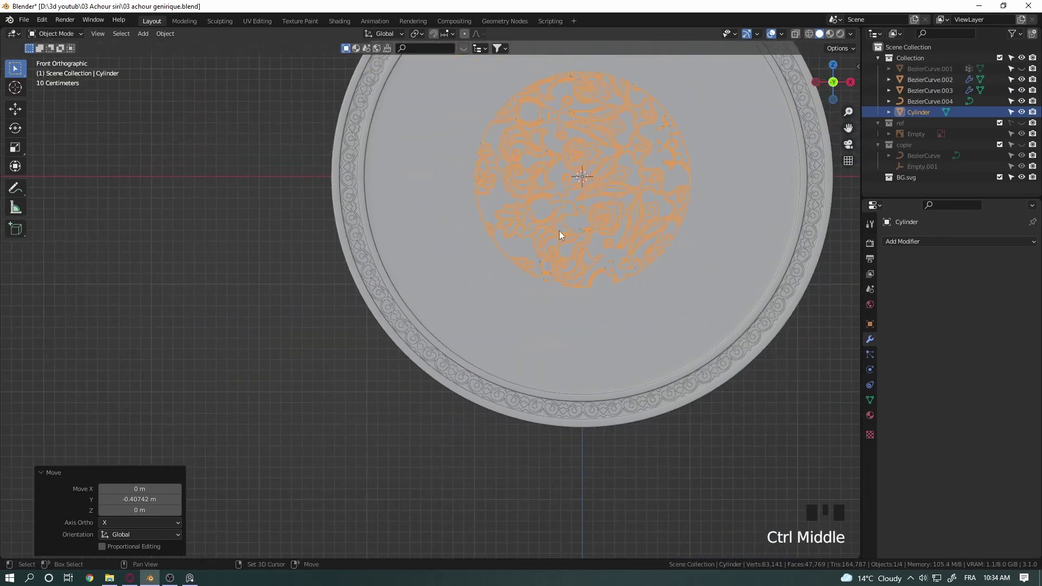
{"action": "left_click_drag", "start_coordinate": [615, 204], "coordinate": [784, 37]}
{"action": "left_click_drag", "start_coordinate": [784, 38], "coordinate": [548, 255]}
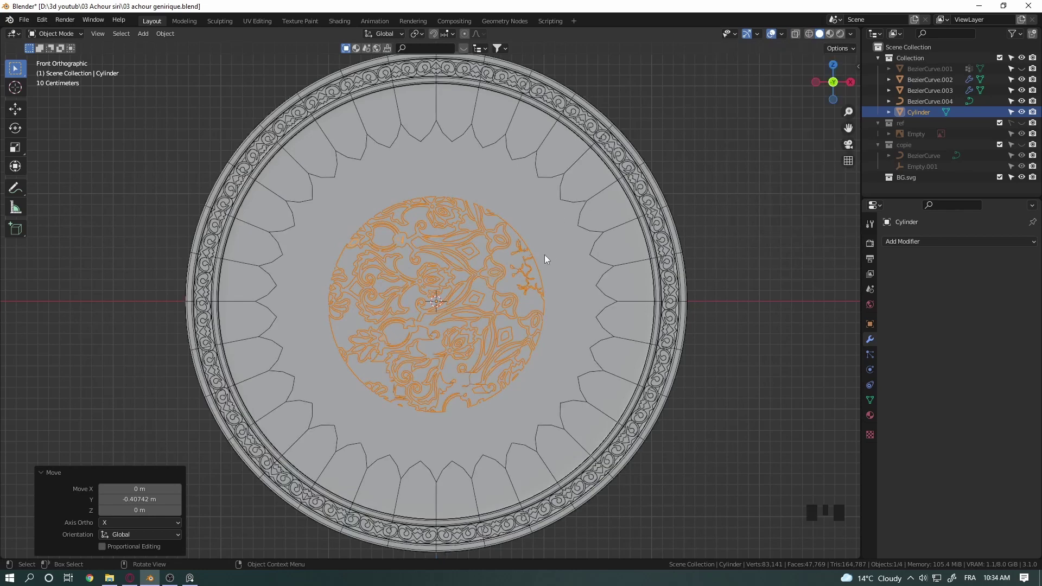
Step: Scale the disc's geometry about 2.011× to fill the coin face and push it ~0.058 m along Z
{"action": "key", "text": "Tab"}
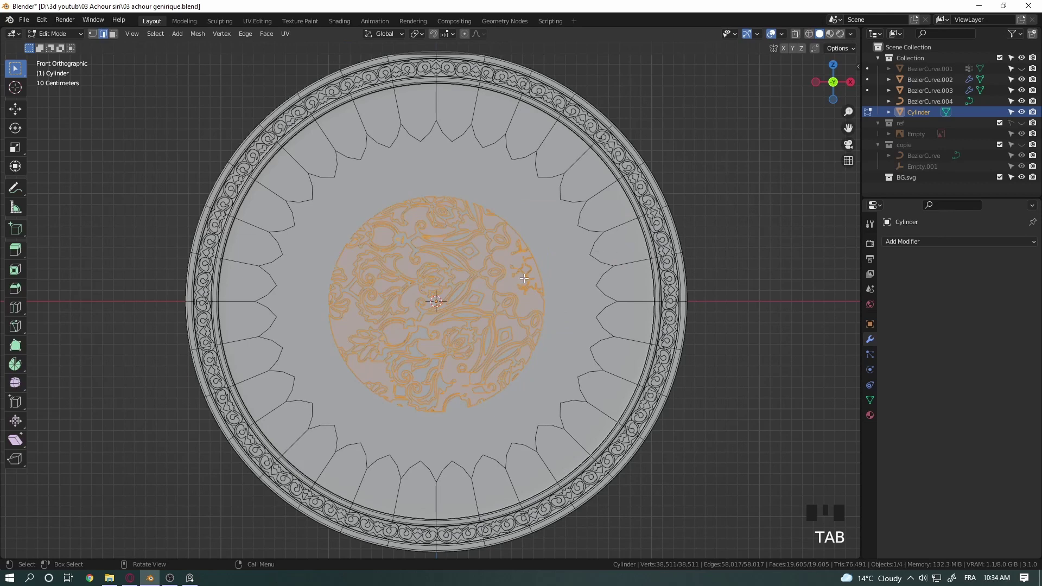
{"action": "key", "text": "s"}
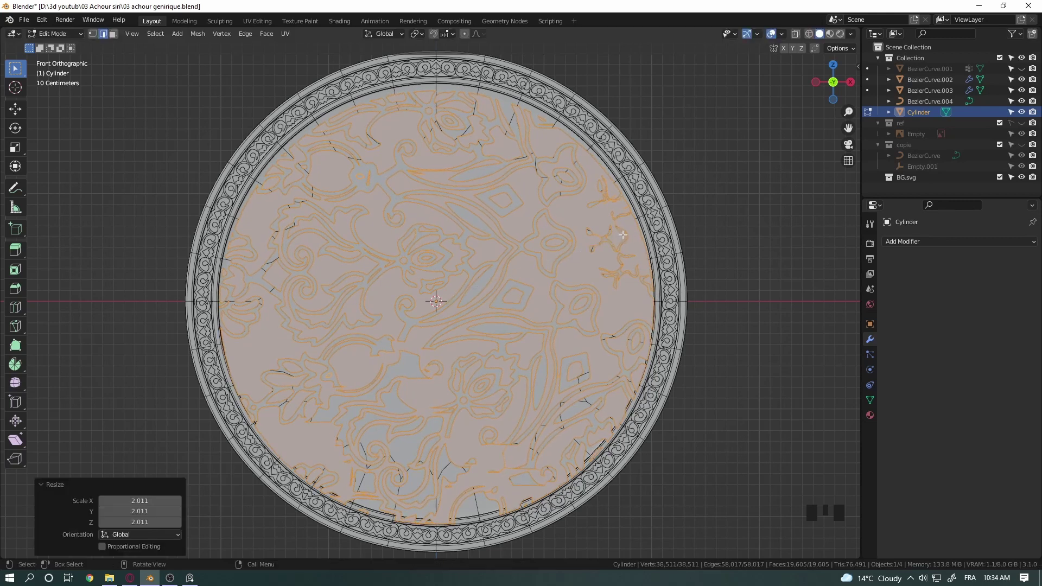
{"action": "key", "text": "Tab"}
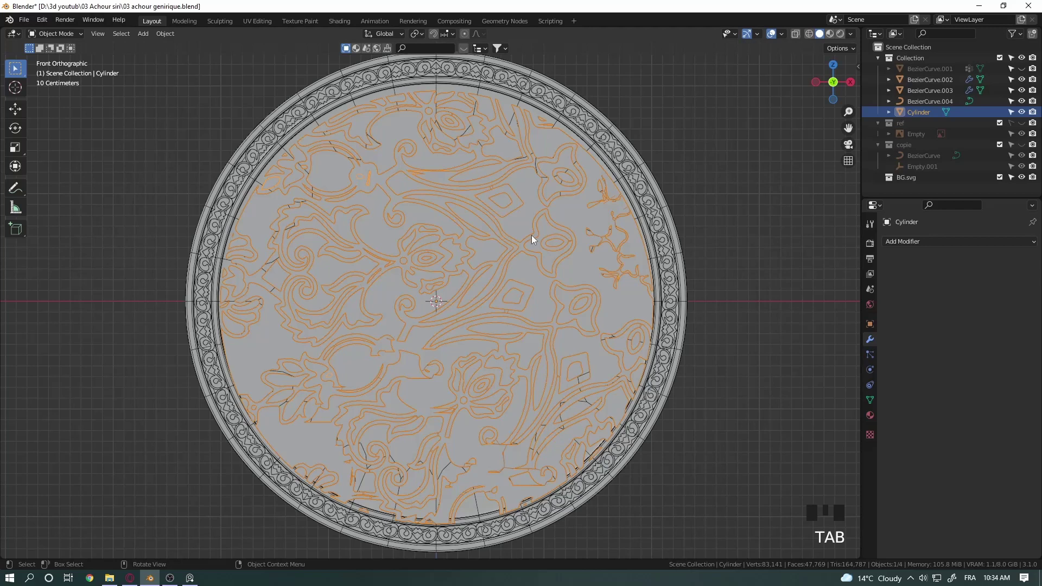
{"action": "key", "text": "g"}
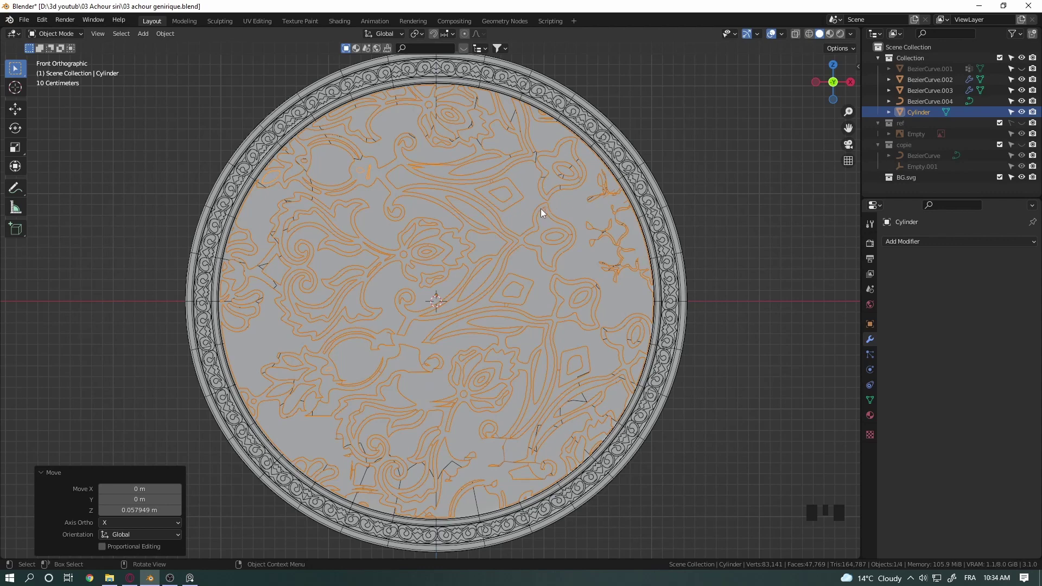
Step: Move the floral disc along Y a few times so the cut pattern sits within the coin face
{"action": "left_click_drag", "start_coordinate": [547, 205], "coordinate": [612, 226]}
{"action": "key", "text": "g"}
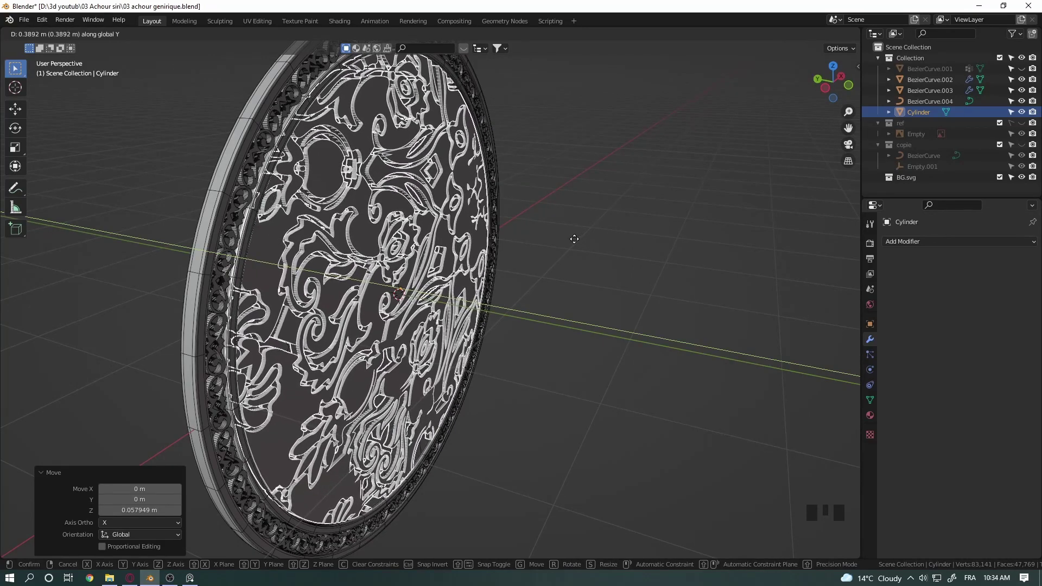
{"action": "left_click_drag", "start_coordinate": [587, 214], "coordinate": [544, 150]}
{"action": "left_click_drag", "start_coordinate": [542, 159], "coordinate": [481, 262]}
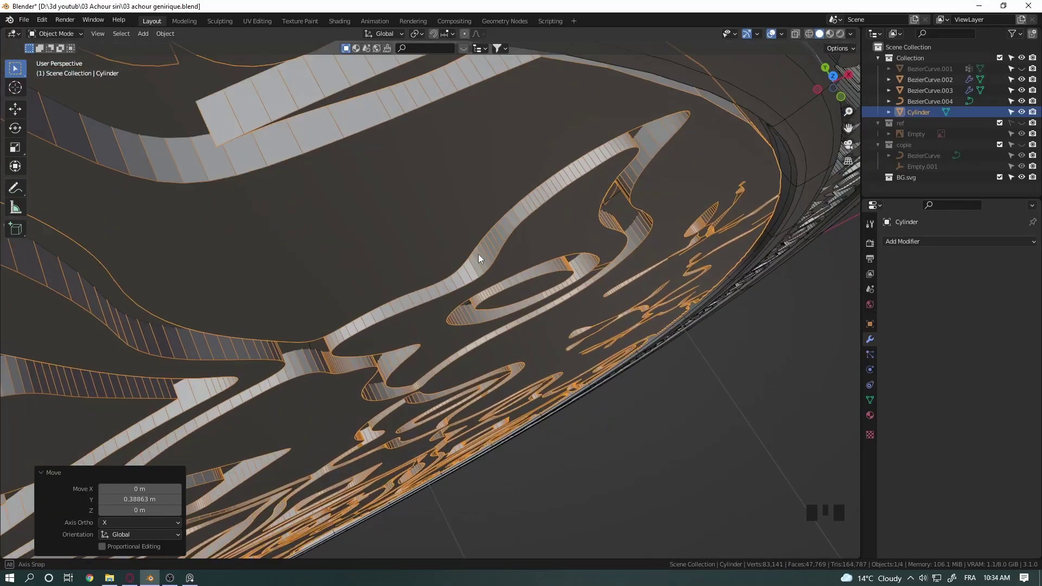
{"action": "key", "text": "g"}
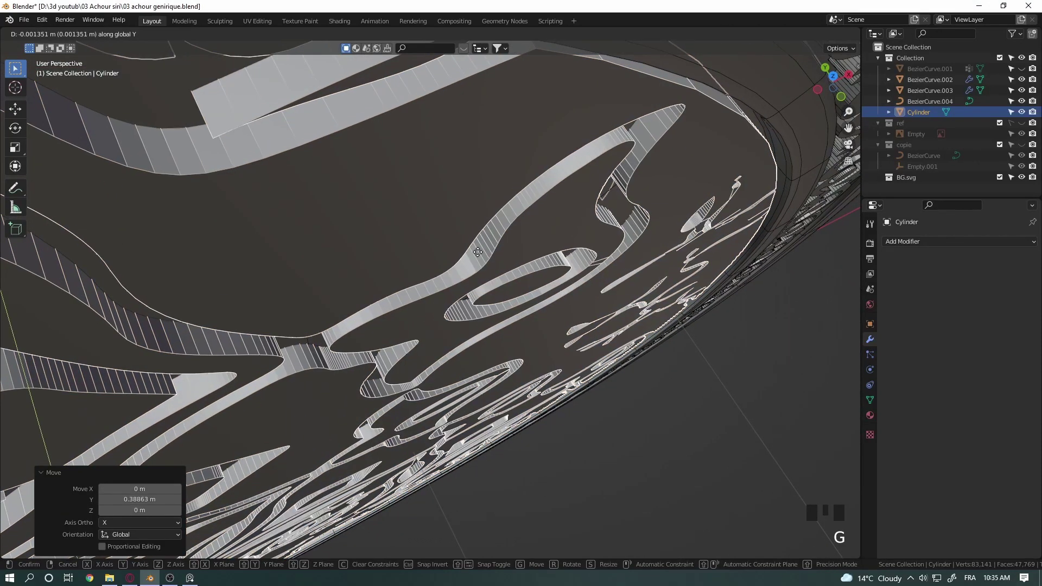
{"action": "left_click_drag", "start_coordinate": [474, 245], "coordinate": [479, 220]}
{"action": "key", "text": "KP_1"}
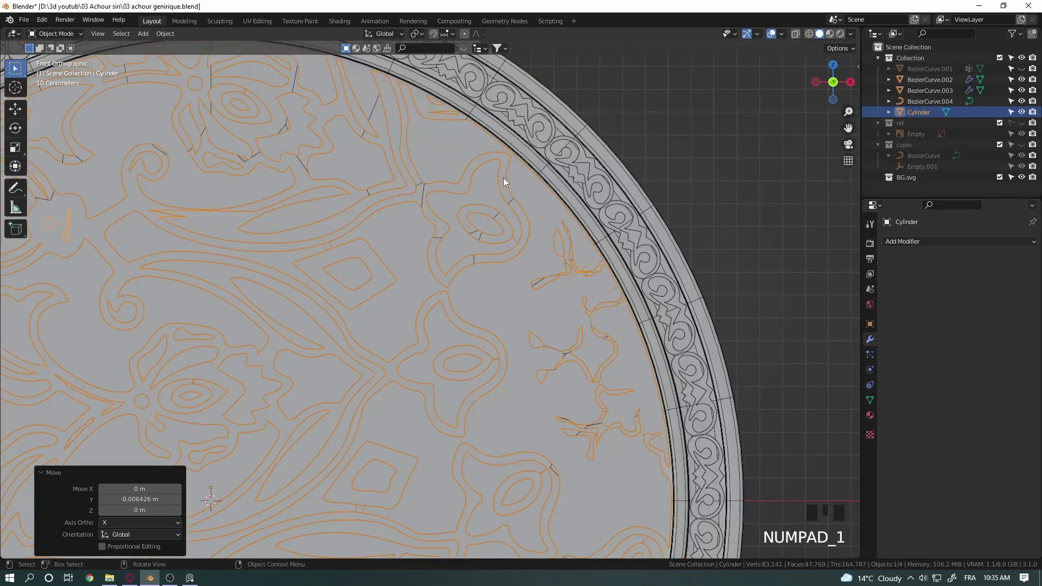
Step: Check the disc's scale in Edit Mode and orbit around the coin to inspect the result
{"action": "key", "text": "Tab"}
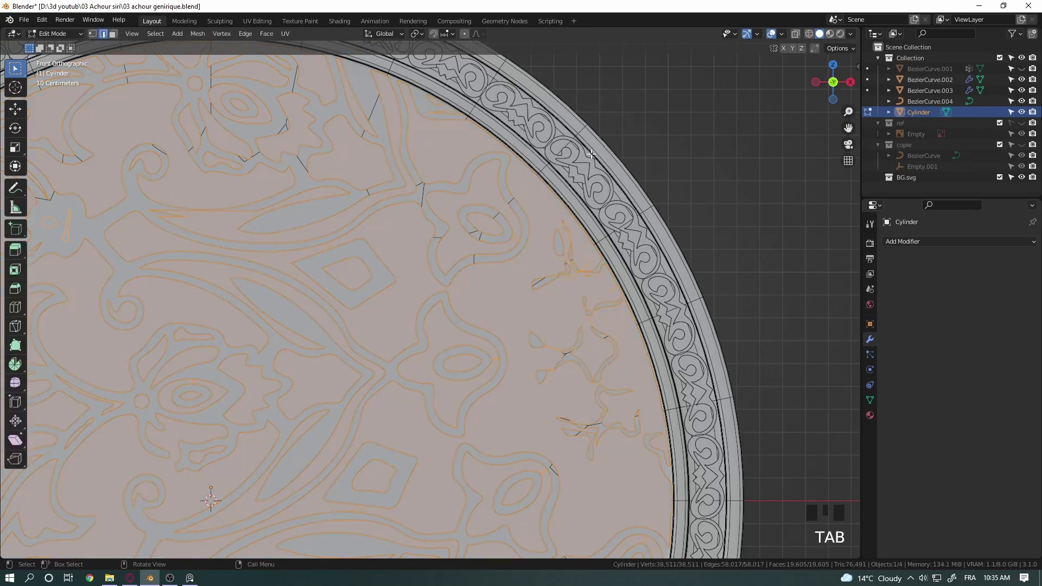
{"action": "key", "text": "s"}
{"action": "key", "text": "Tab"}
{"action": "left_click_drag", "start_coordinate": [515, 212], "coordinate": [506, 233]}
{"action": "left_click", "coordinate": [649, 190]}
{"action": "left_click_drag", "start_coordinate": [569, 208], "coordinate": [1021, 68]}
{"action": "left_click", "coordinate": [1021, 67]}
{"action": "left_click_drag", "start_coordinate": [592, 236], "coordinate": [704, 271]}
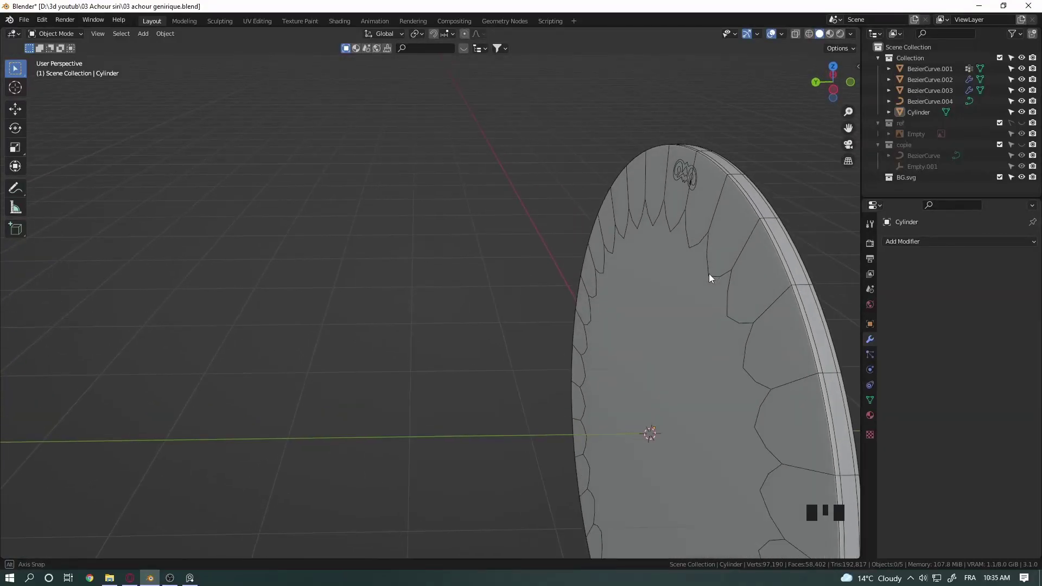
Step: Move BezierCurve.004 into the copie collection and save as 04 achour genirique.blend
{"action": "left_click", "coordinate": [688, 172]}
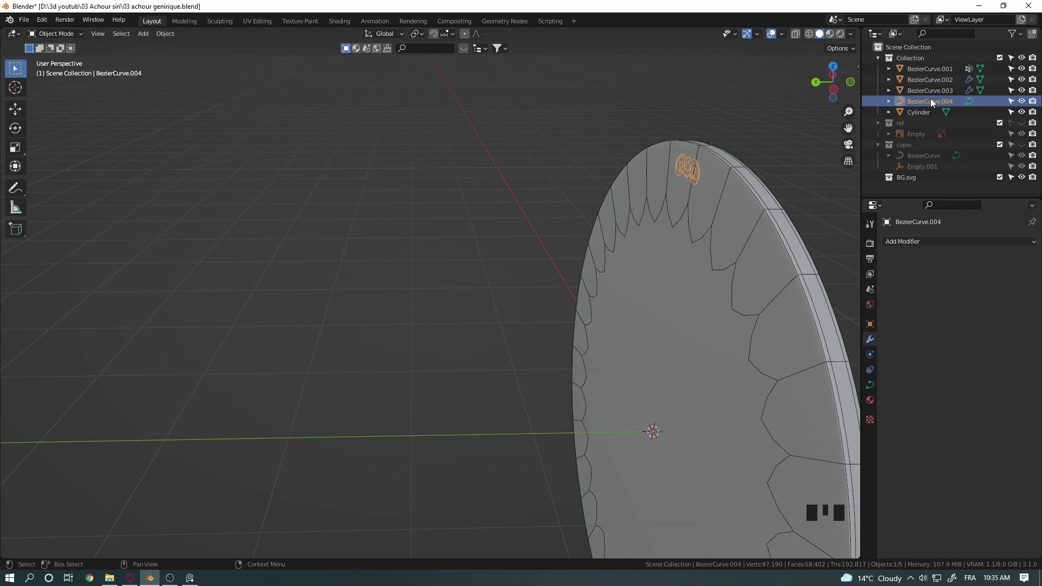
{"action": "left_click", "coordinate": [935, 103]}
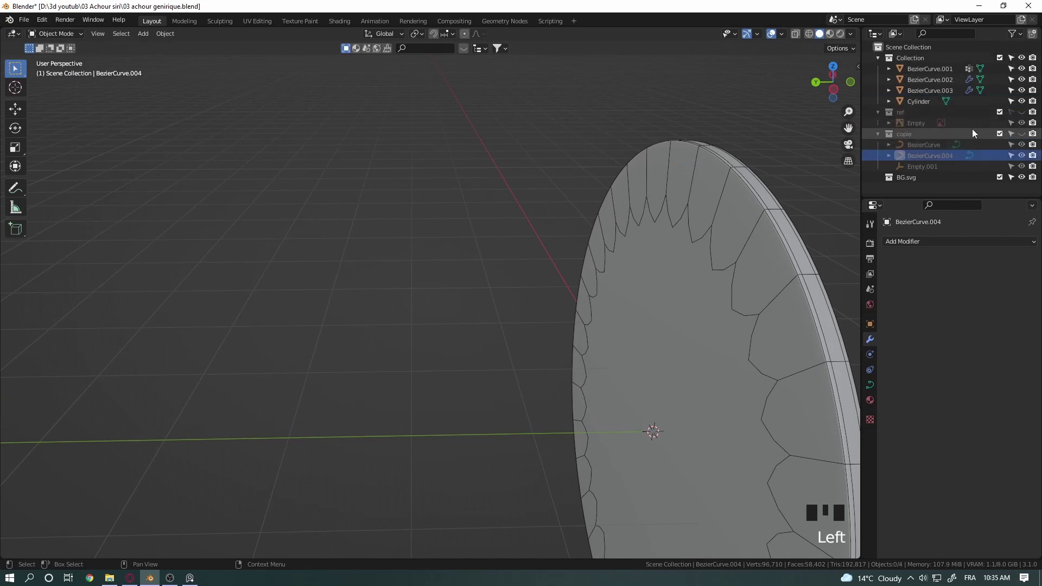
{"action": "left_click_drag", "start_coordinate": [728, 224], "coordinate": [25, 23]}
{"action": "left_click_drag", "start_coordinate": [25, 23], "coordinate": [662, 434]}
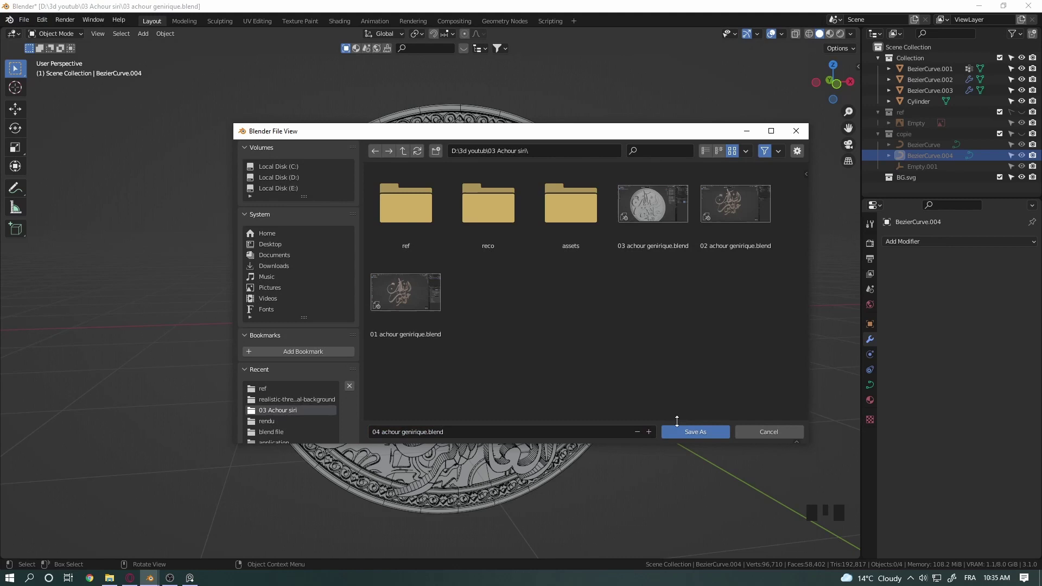